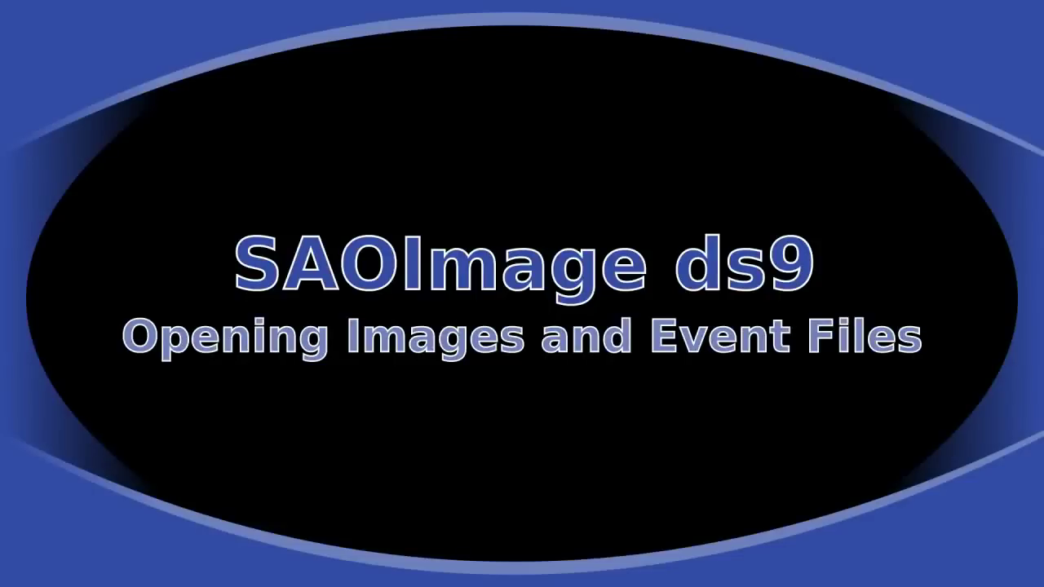
- Run 'dmlist <image> blocks' on the rho_oph ACIS image, then launch ds9 with that file
{"action": "left_click", "coordinate": [349, 285]}
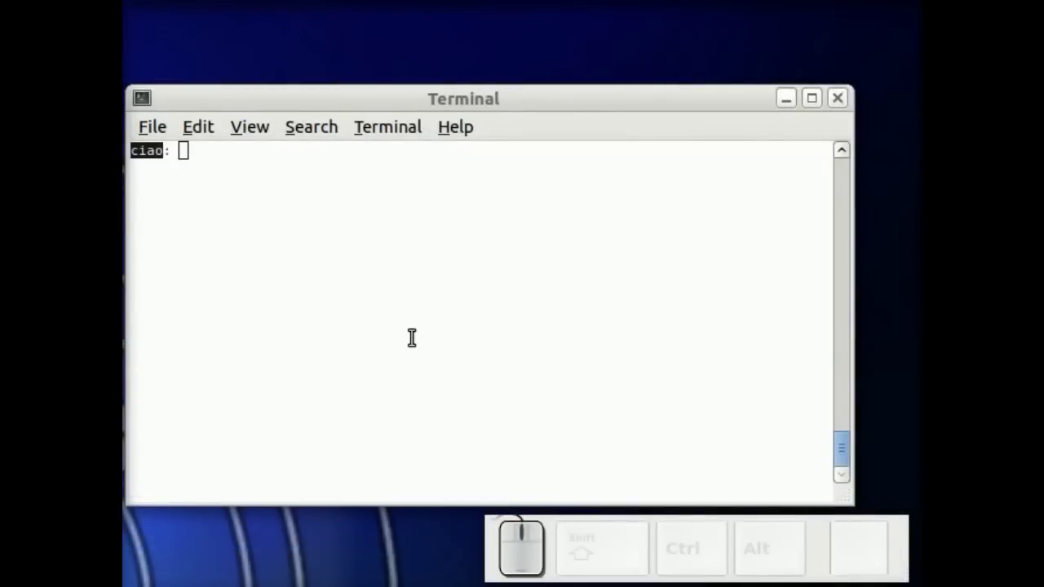
{"action": "left_click", "coordinate": [414, 334]}
{"action": "middle_click", "coordinate": [416, 335]}
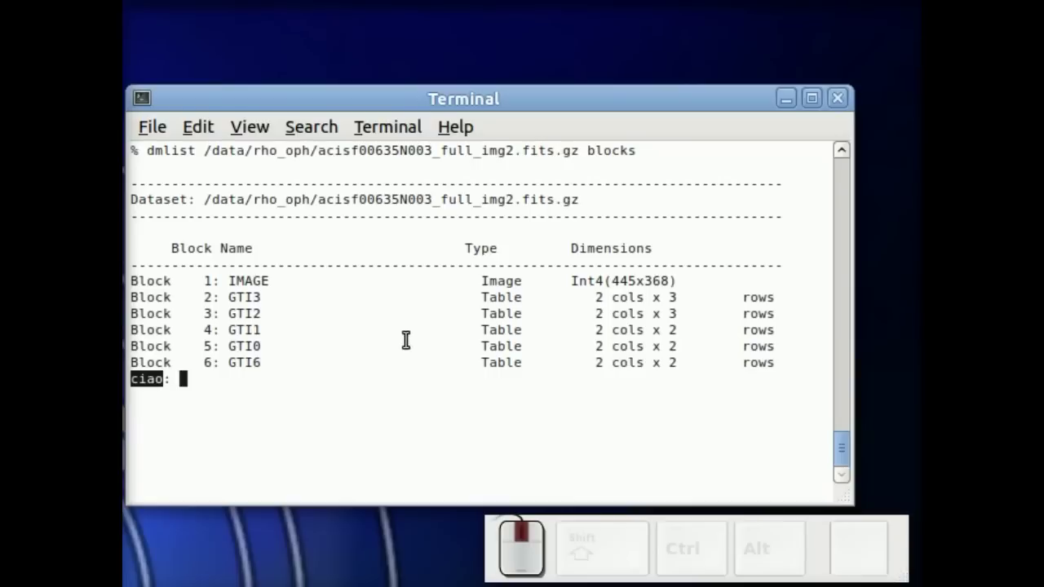
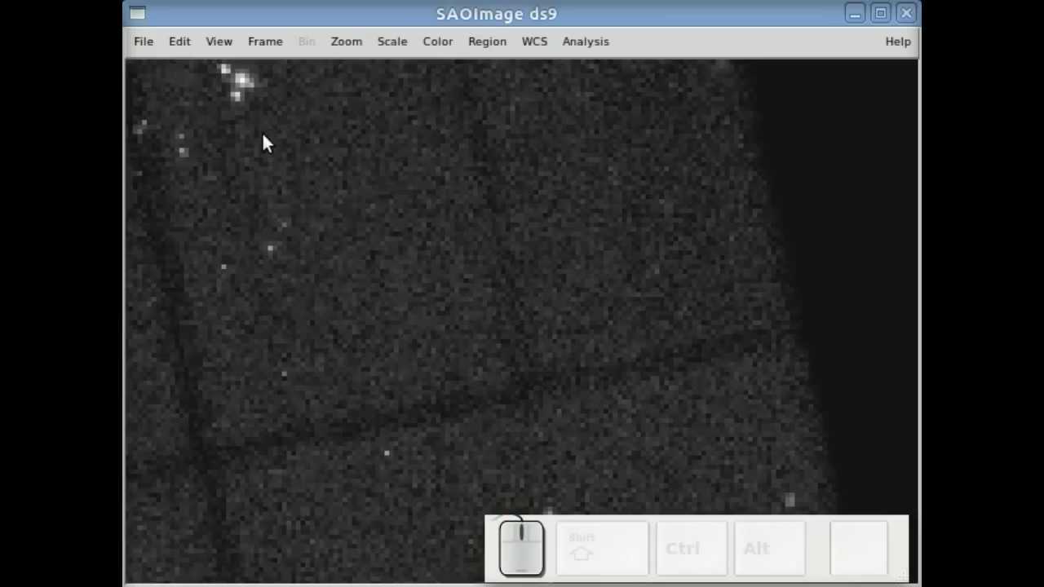
- Zoom out so the whole rho Oph image field fits in the frame
{"action": "middle_click", "coordinate": [269, 116]}
{"action": "left_click_drag", "start_coordinate": [469, 14], "coordinate": [348, 56]}
{"action": "left_click", "coordinate": [358, 91]}
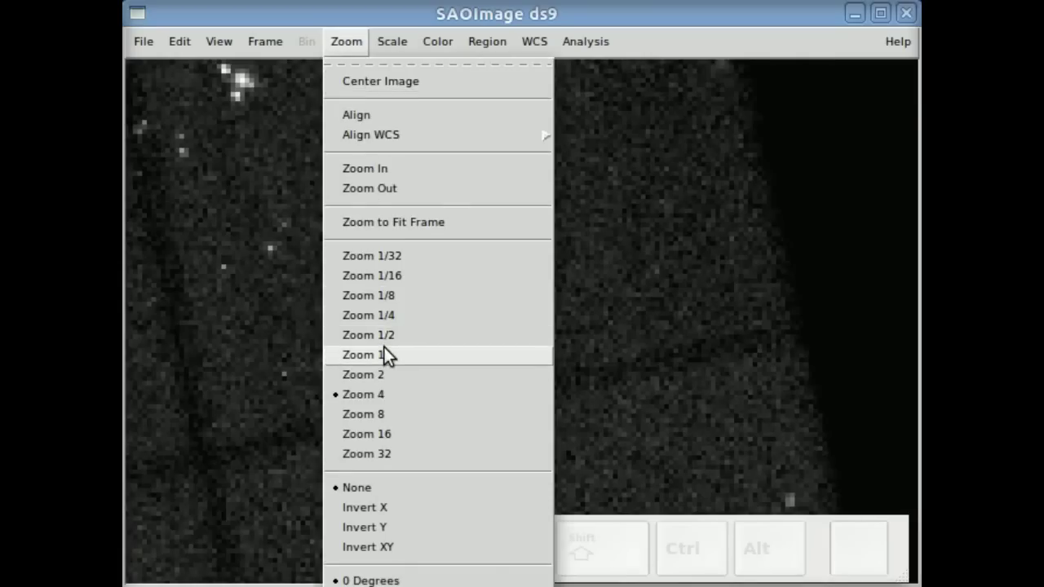
{"action": "left_click", "coordinate": [469, 13]}
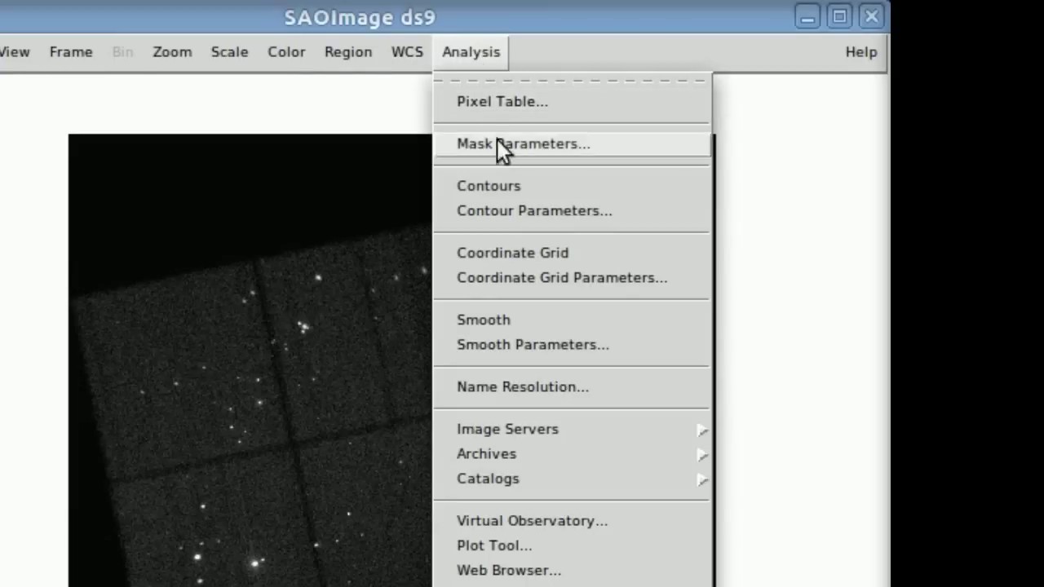
- Overlay green contours on the bright sources and darken the display to leave only contoured regions
{"action": "left_click", "coordinate": [630, 259]}
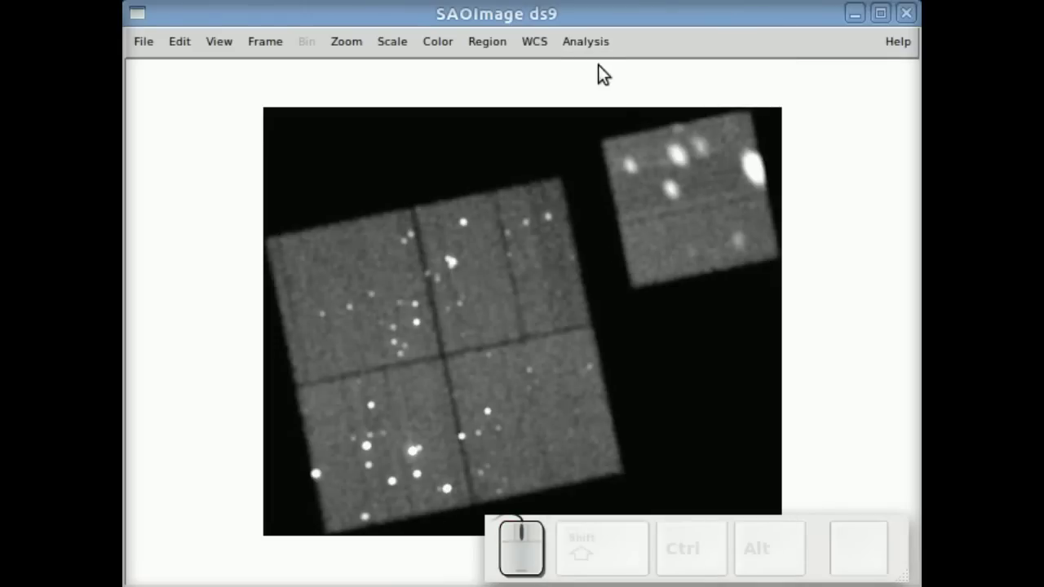
{"action": "left_click", "coordinate": [598, 56]}
{"action": "left_click", "coordinate": [630, 162]}
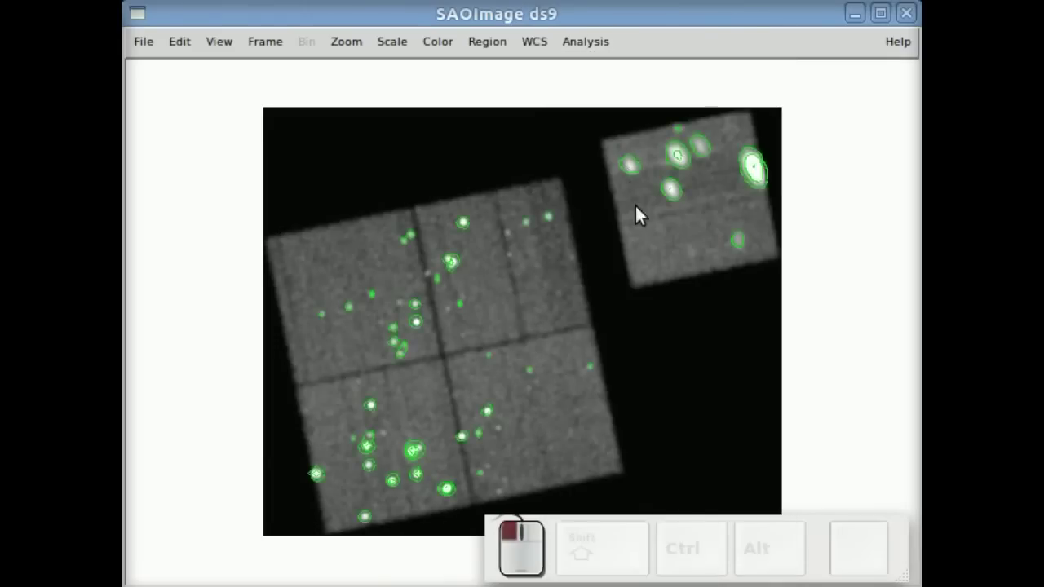
{"action": "left_click_drag", "start_coordinate": [649, 216], "coordinate": [631, 288]}
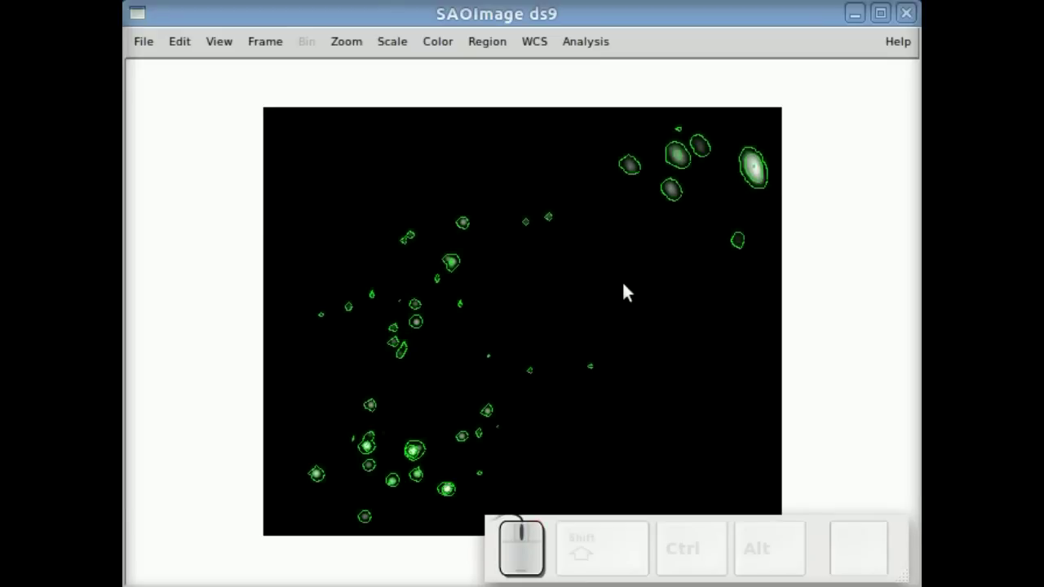
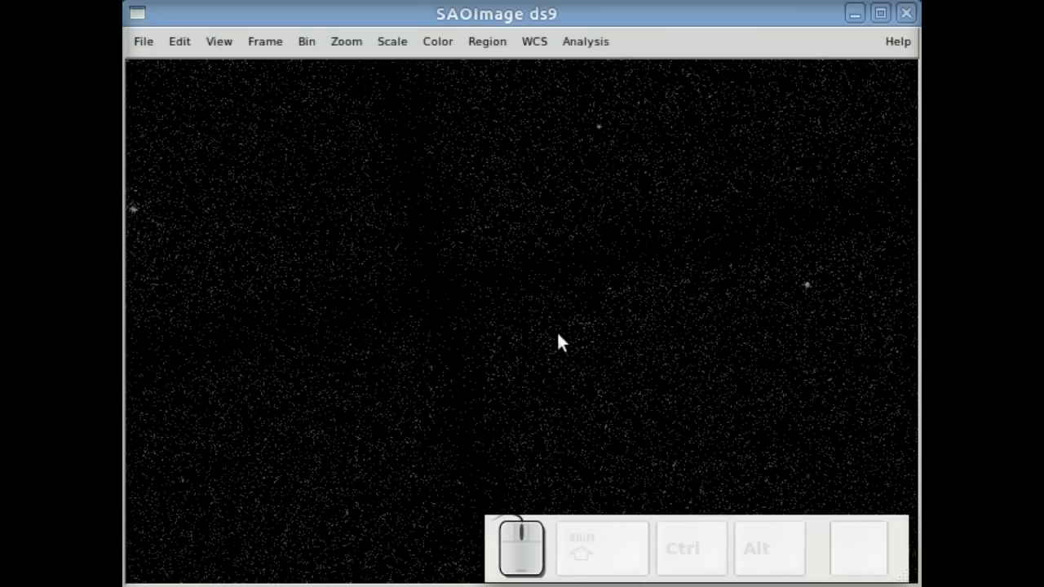
- Brighten the raw events, then bin them at block 4 so all detector chips appear
{"action": "left_click_drag", "start_coordinate": [575, 316], "coordinate": [452, 197]}
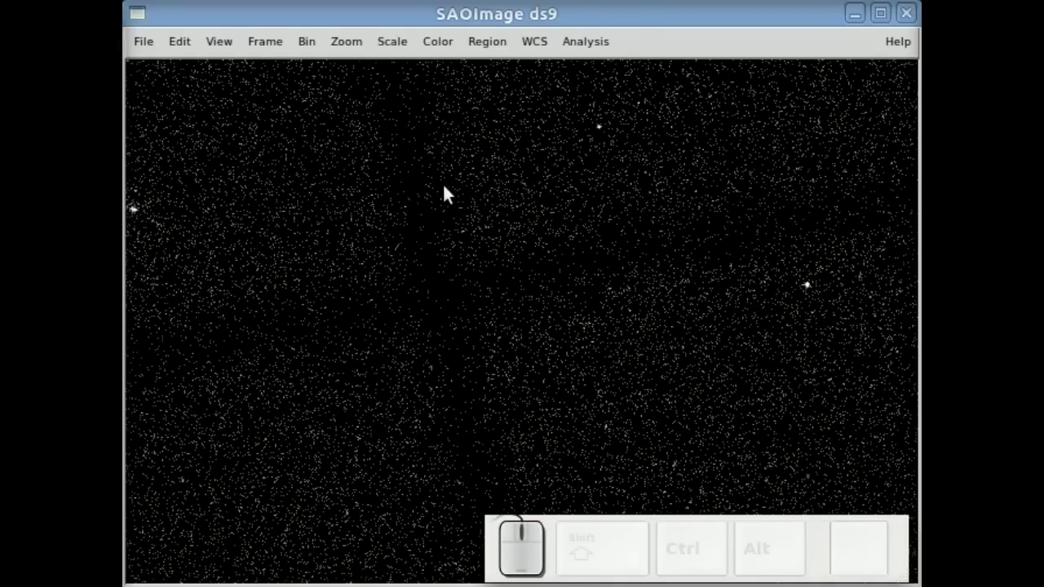
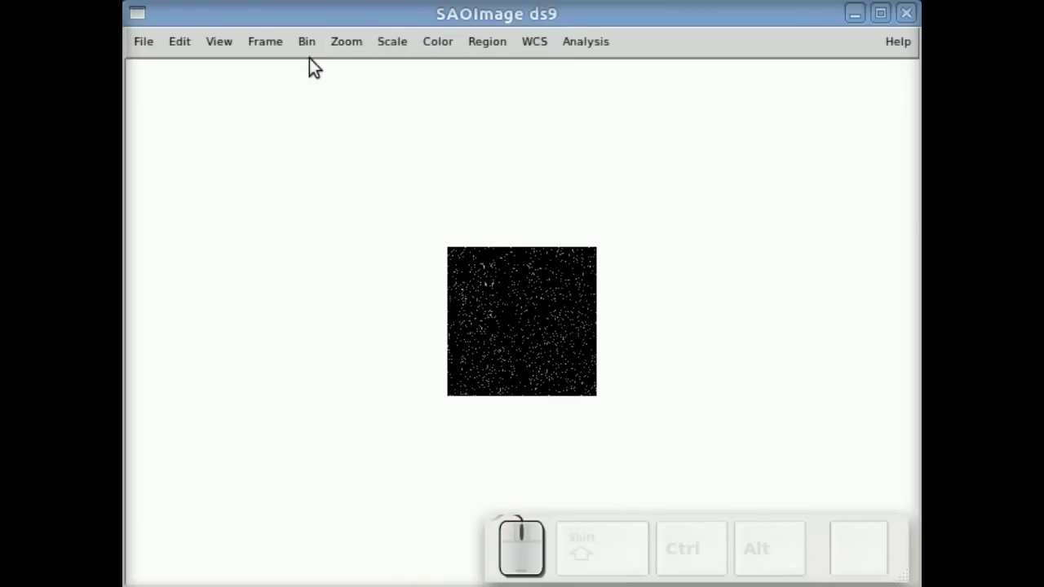
{"action": "left_click", "coordinate": [404, 365]}
{"action": "left_click", "coordinate": [316, 55]}
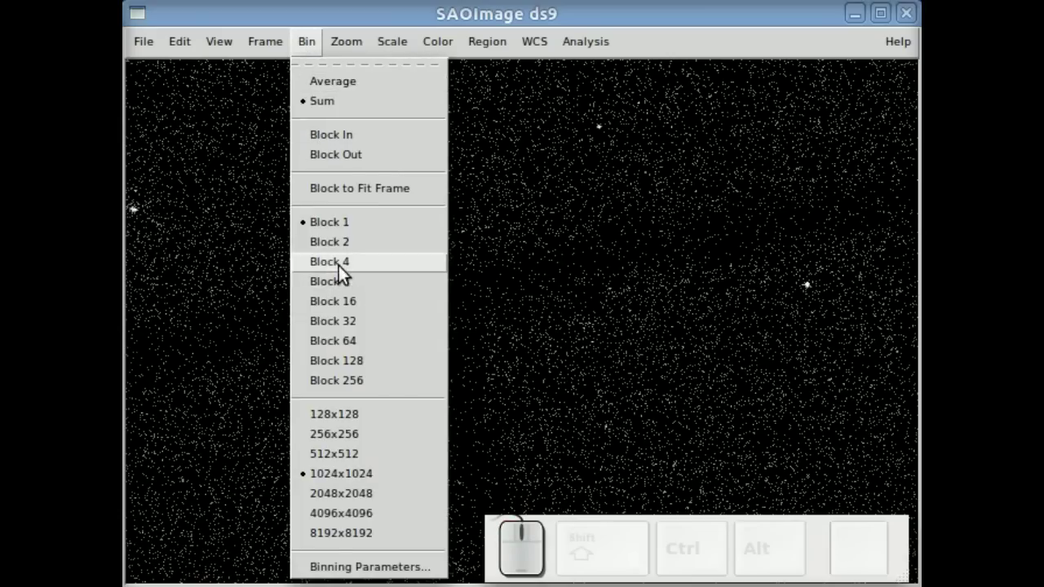
{"action": "left_click", "coordinate": [347, 291]}
{"action": "left_click_drag", "start_coordinate": [354, 275], "coordinate": [418, 315]}
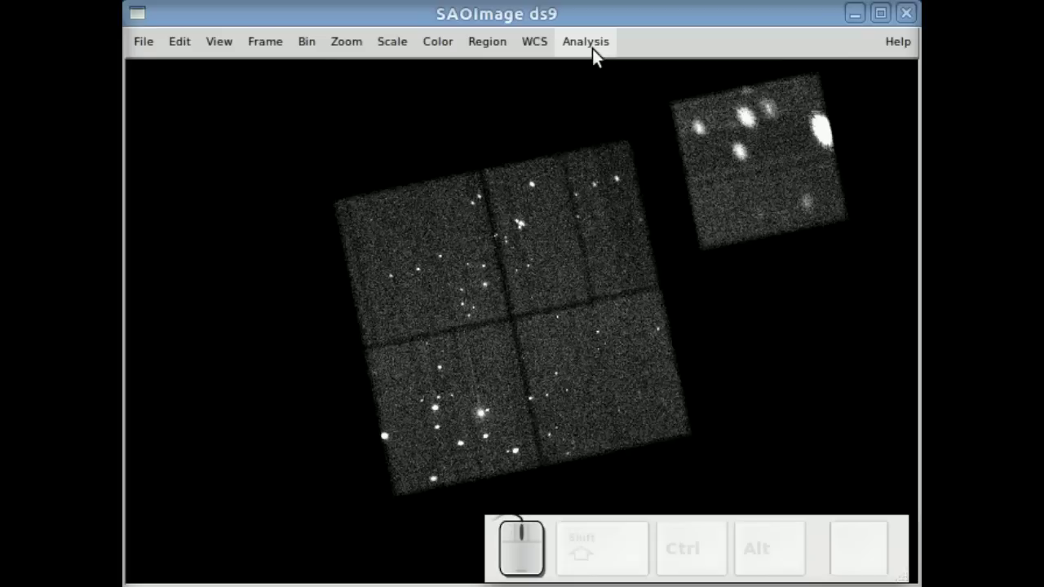
- Smooth and contour the binned image, lowering the faint background contrast
{"action": "left_click", "coordinate": [598, 57]}
{"action": "left_click", "coordinate": [635, 265]}
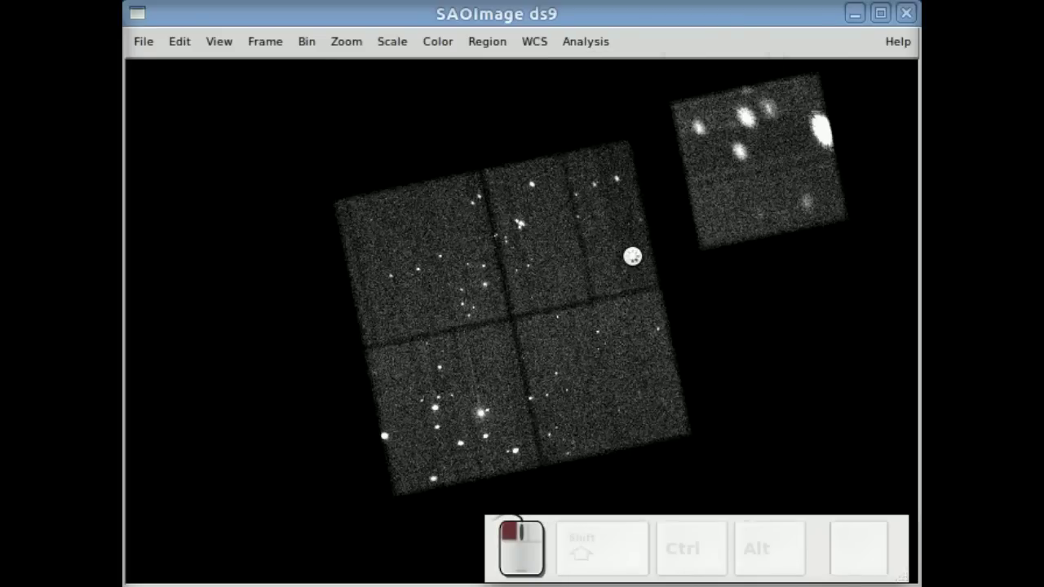
{"action": "left_click", "coordinate": [597, 55]}
{"action": "left_click", "coordinate": [644, 156]}
{"action": "left_click_drag", "start_coordinate": [657, 157], "coordinate": [741, 199]}
{"action": "left_click_drag", "start_coordinate": [725, 200], "coordinate": [570, 53]}
- Remove the contours, leaving bright sources on a darkened field
{"action": "left_click", "coordinate": [571, 53]}
{"action": "left_click", "coordinate": [604, 146]}
{"action": "left_click", "coordinate": [593, 51]}
{"action": "left_click", "coordinate": [636, 264]}
{"action": "right_click", "coordinate": [638, 237]}
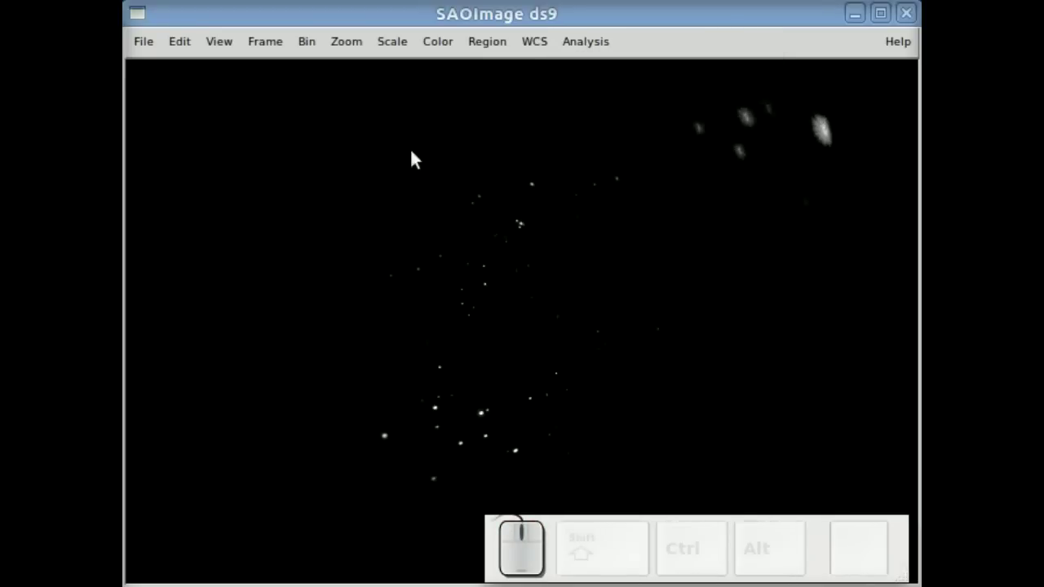
- Set the binned image size to 512x512 and recentre the view on the chips
{"action": "left_click", "coordinate": [310, 50]}
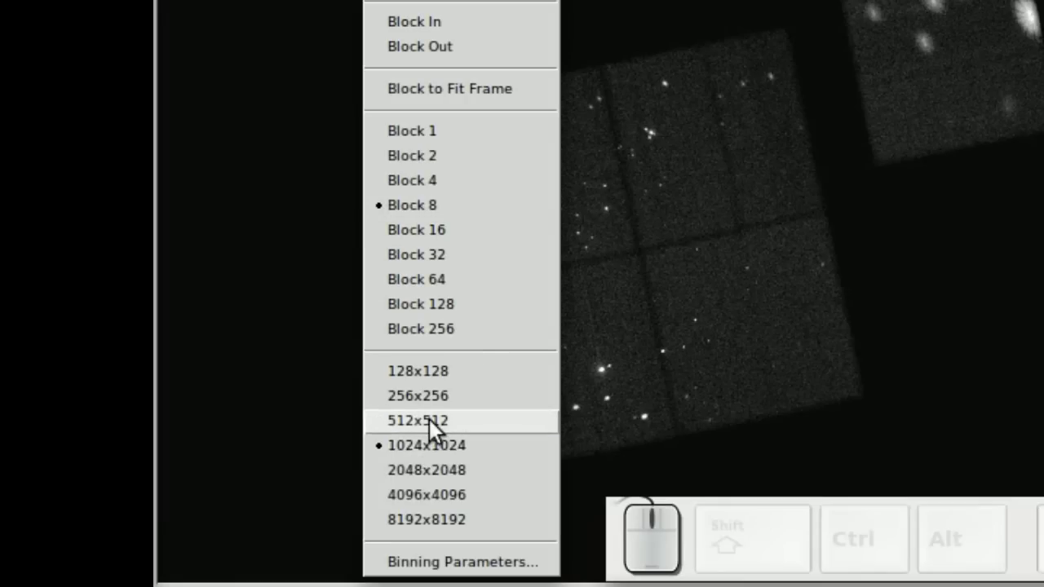
{"action": "left_click", "coordinate": [436, 415]}
{"action": "left_click_drag", "start_coordinate": [447, 282], "coordinate": [286, 207]}
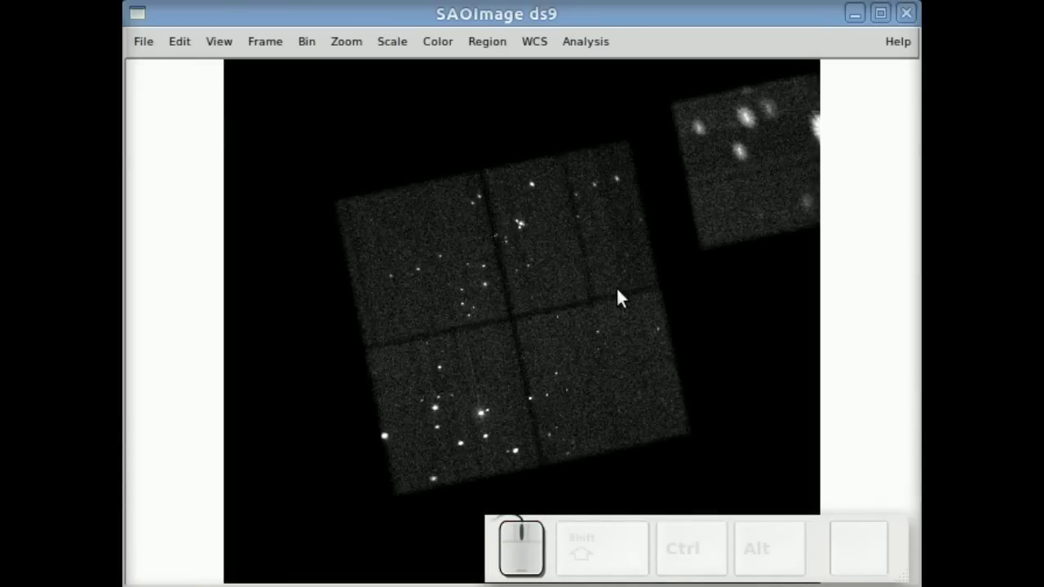
{"action": "middle_click", "coordinate": [624, 294]}
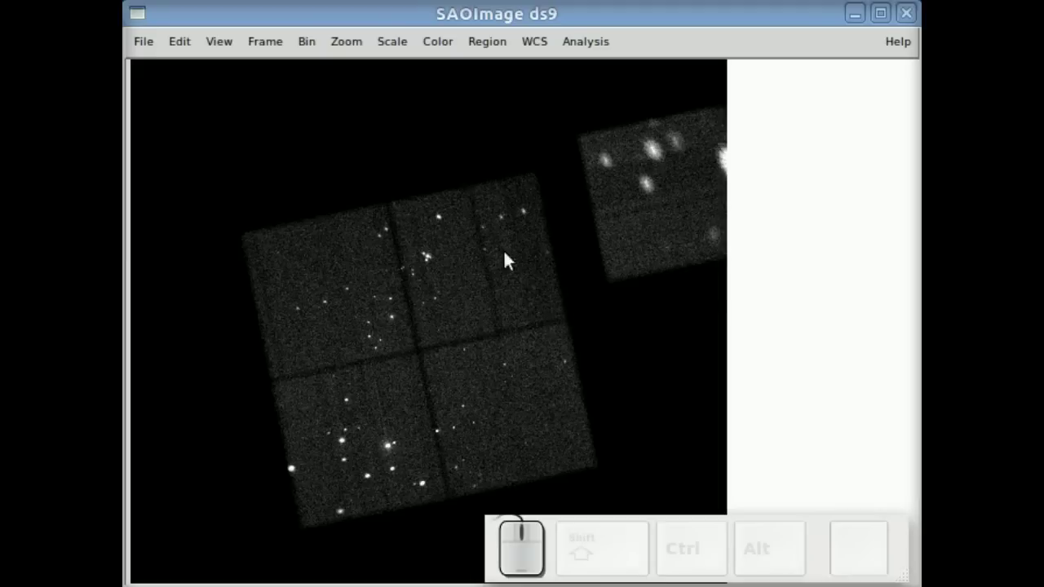
- Recentre the block-8 binned image so all chips and sources fit the frame
{"action": "left_click", "coordinate": [321, 46]}
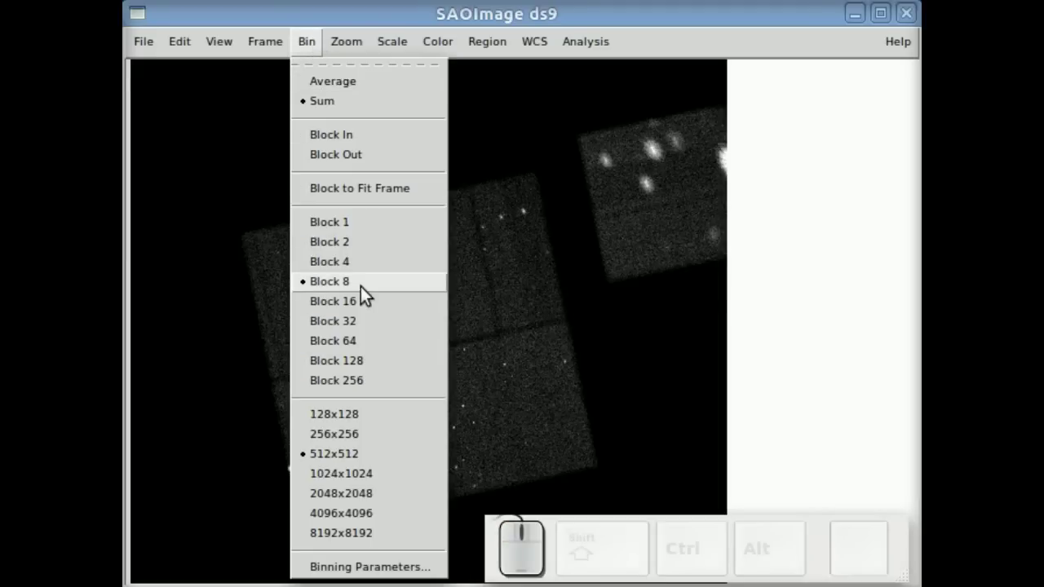
{"action": "left_click", "coordinate": [367, 294]}
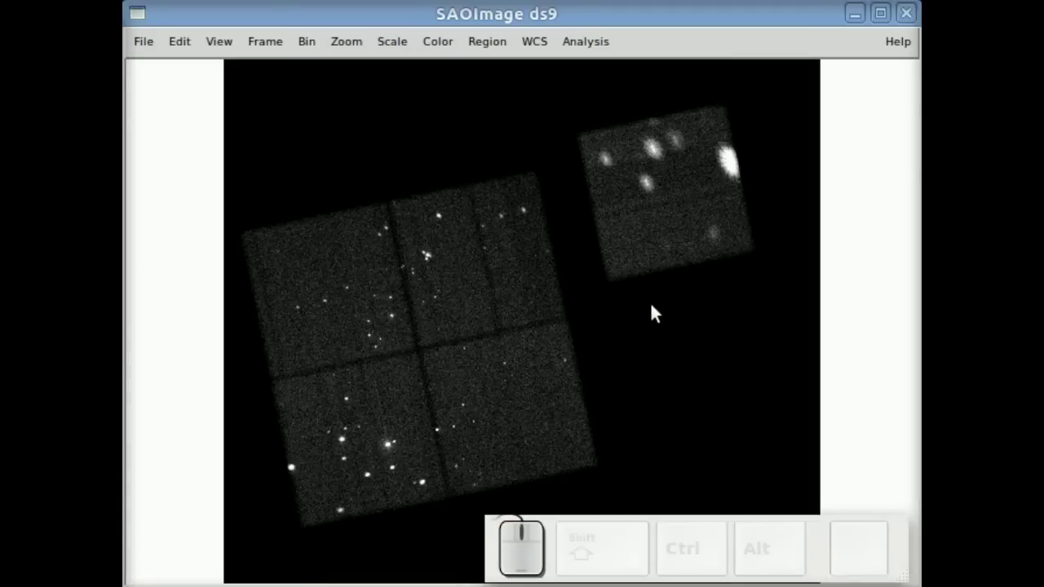
{"action": "scroll", "scroll_direction": "down", "scroll_amount": 3}
{"action": "scroll", "scroll_direction": "up", "scroll_amount": 3}
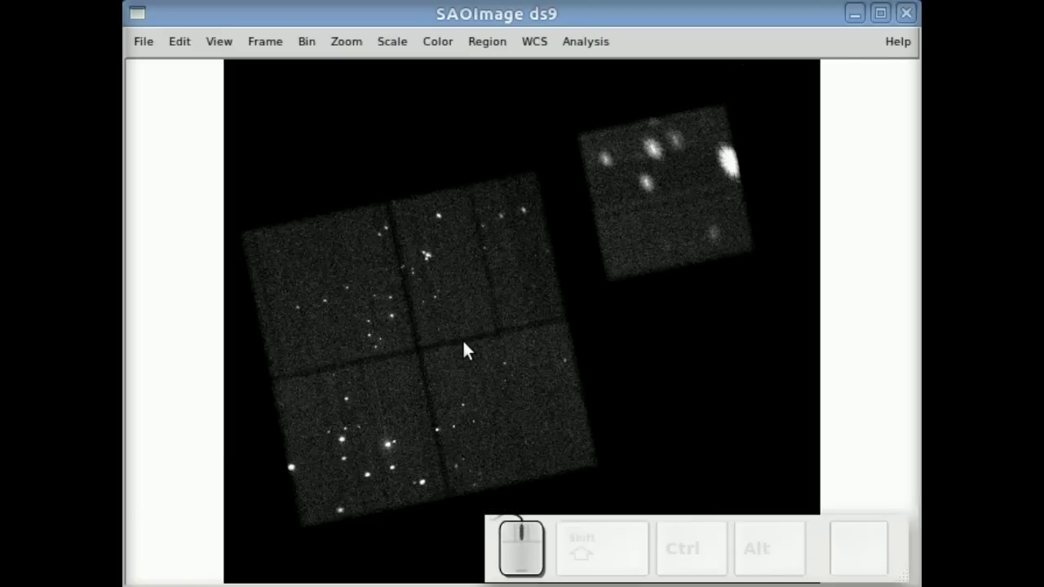
{"action": "scroll", "scroll_direction": "up", "scroll_amount": 3}
{"action": "scroll", "scroll_direction": "down", "scroll_amount": 3}
{"action": "left_click", "coordinate": [306, 45]}
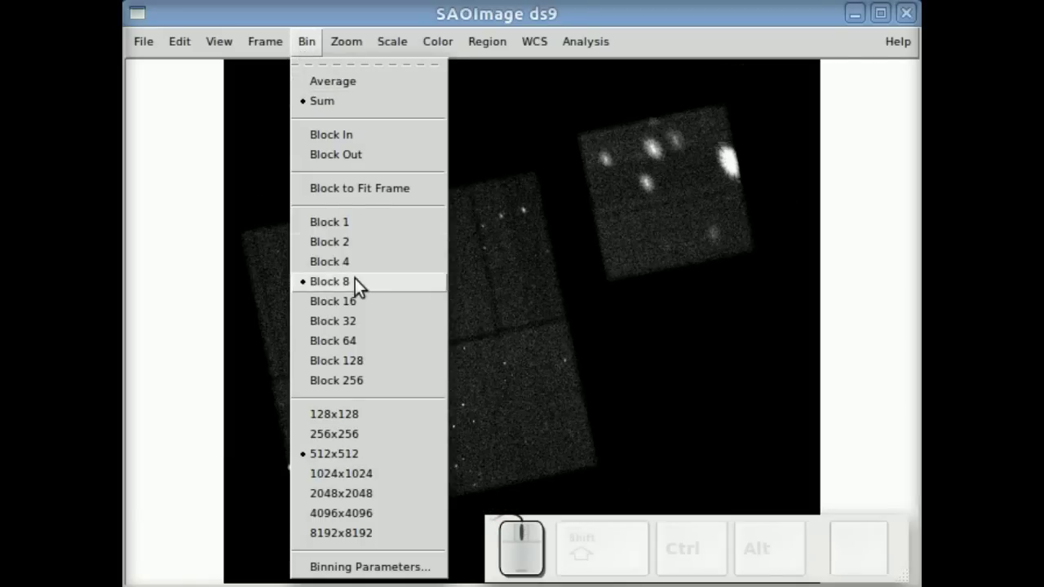
{"action": "left_click", "coordinate": [363, 291]}
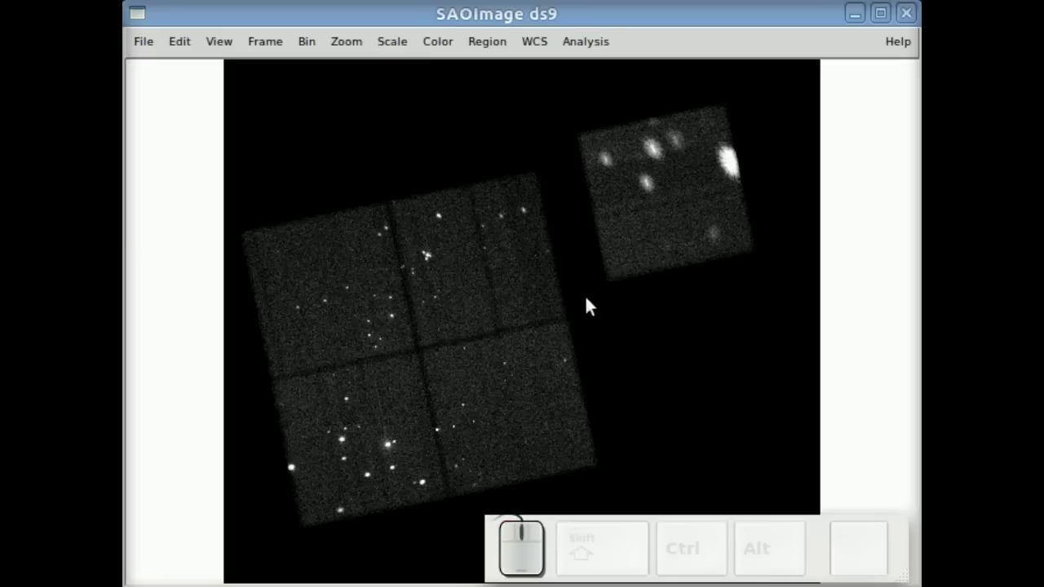
{"action": "left_click", "coordinate": [309, 55]}
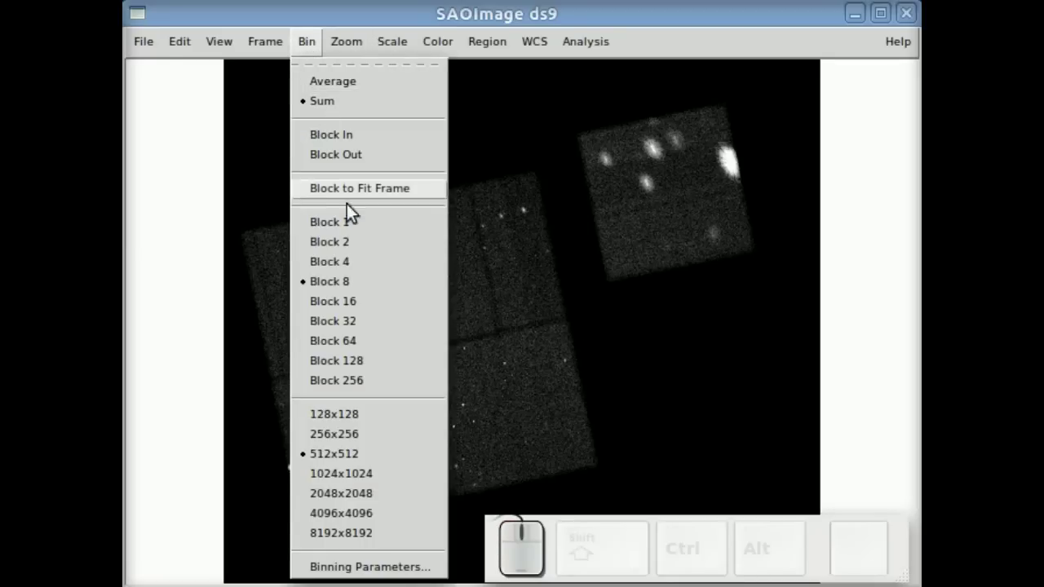
- In Binning Parameters, bin the events on tdetx and tdety and apply detector-coordinate binning
{"action": "left_click_drag", "start_coordinate": [384, 575], "coordinate": [804, 203]}
{"action": "left_click_drag", "start_coordinate": [830, 119], "coordinate": [674, 181]}
{"action": "left_click", "coordinate": [576, 226]}
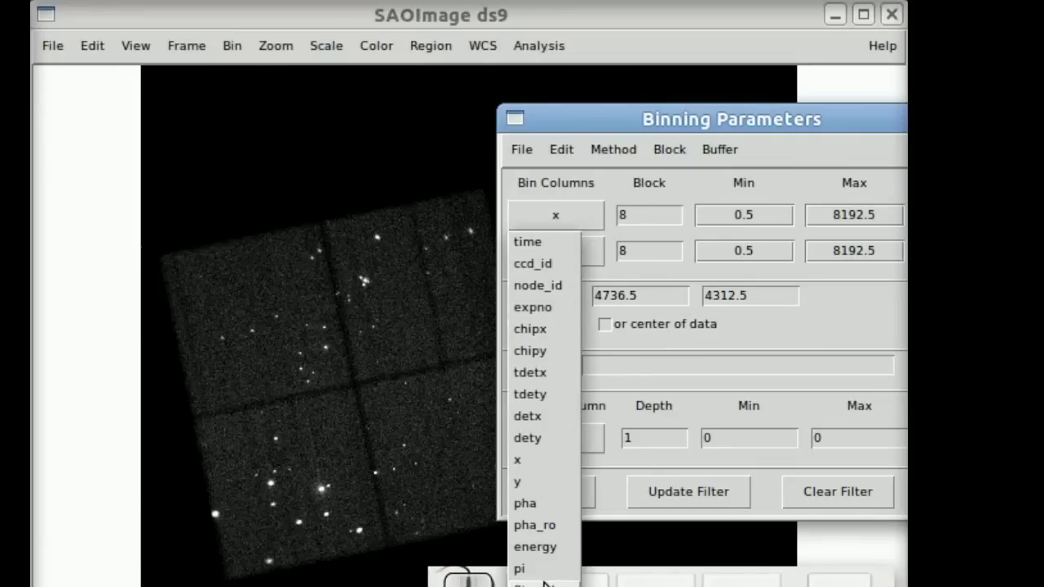
{"action": "left_click", "coordinate": [795, 338]}
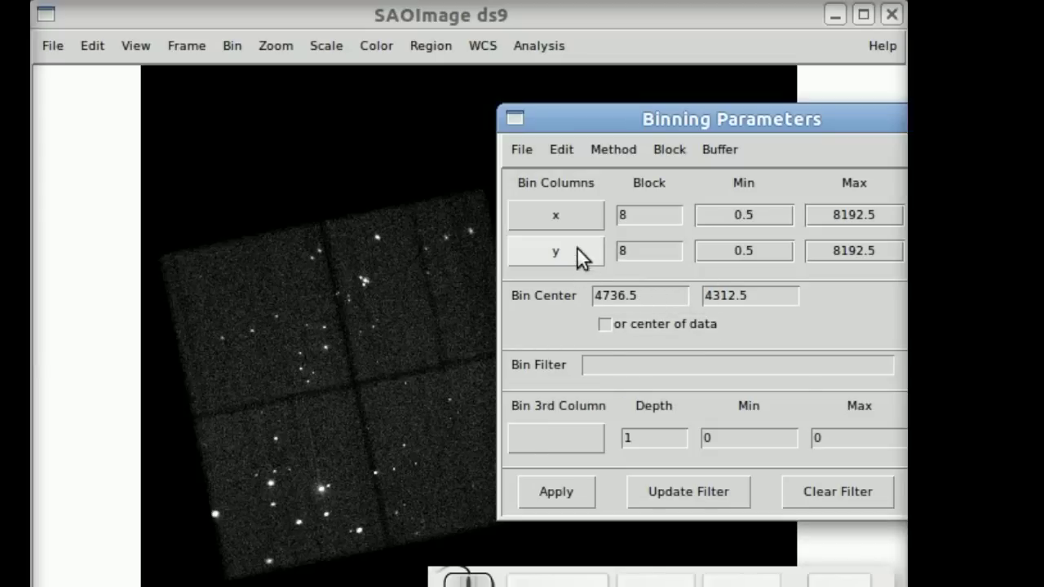
{"action": "left_click", "coordinate": [571, 228]}
{"action": "left_click", "coordinate": [557, 385]}
{"action": "left_click", "coordinate": [571, 265]}
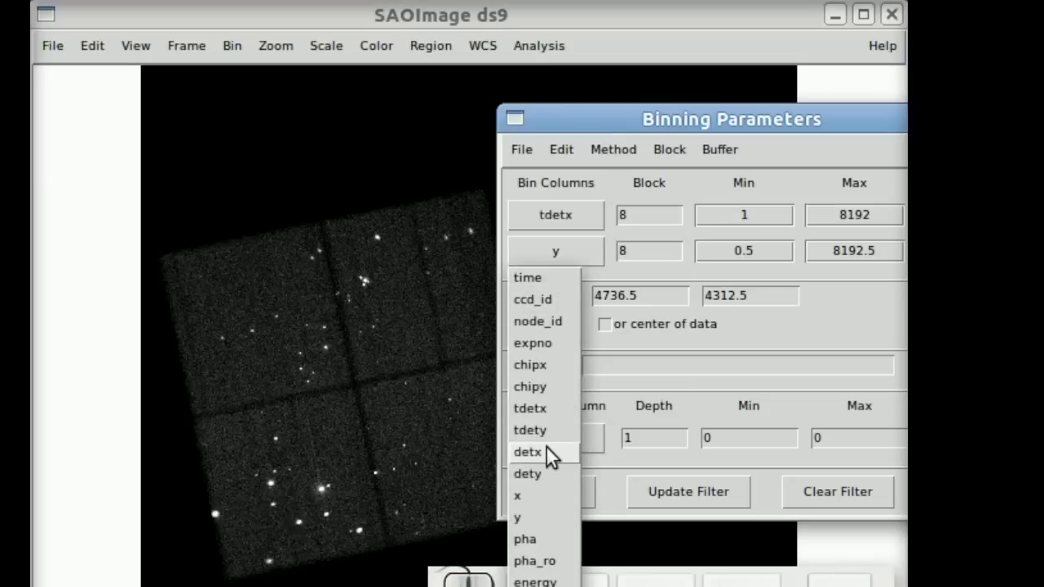
{"action": "left_click", "coordinate": [550, 442]}
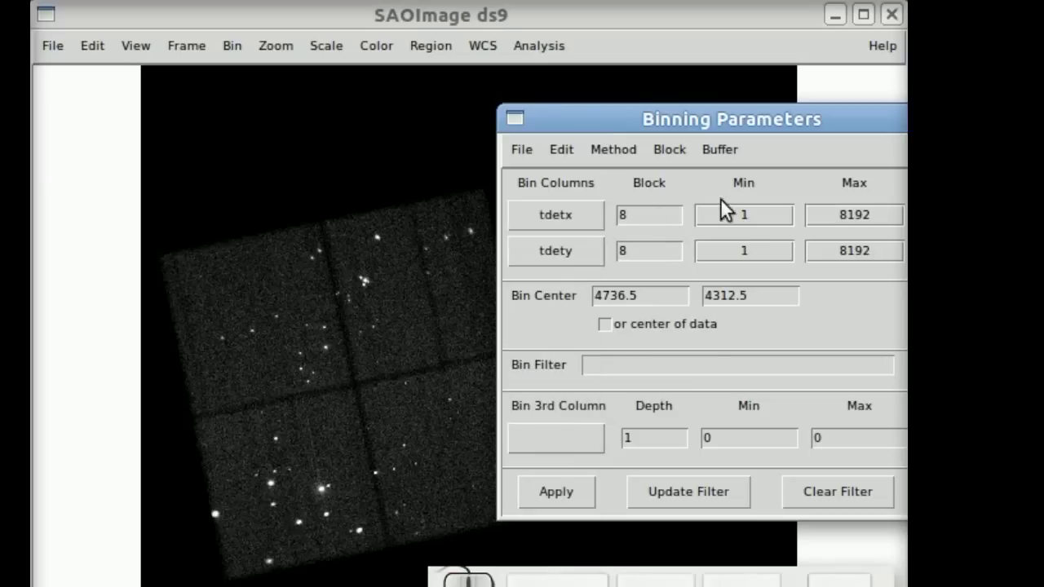
{"action": "left_click", "coordinate": [557, 505]}
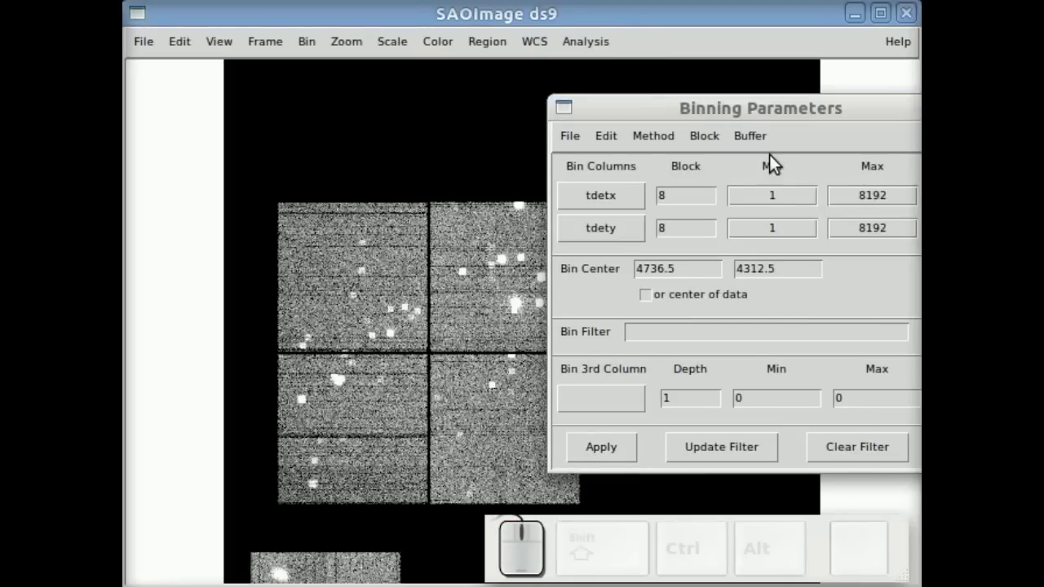
{"action": "left_click_drag", "start_coordinate": [773, 124], "coordinate": [717, 265]}
{"action": "right_click", "coordinate": [727, 291]}
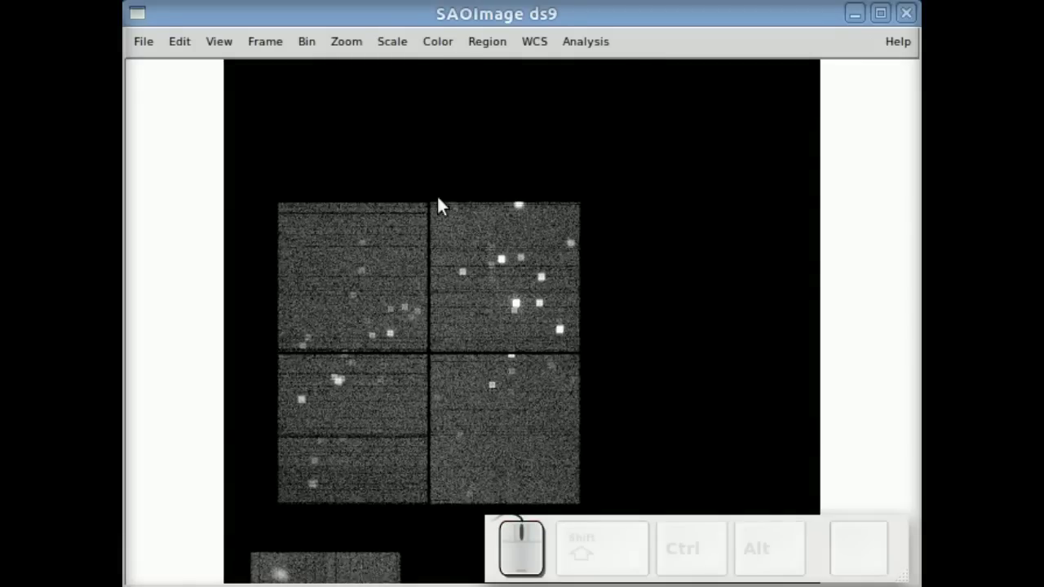
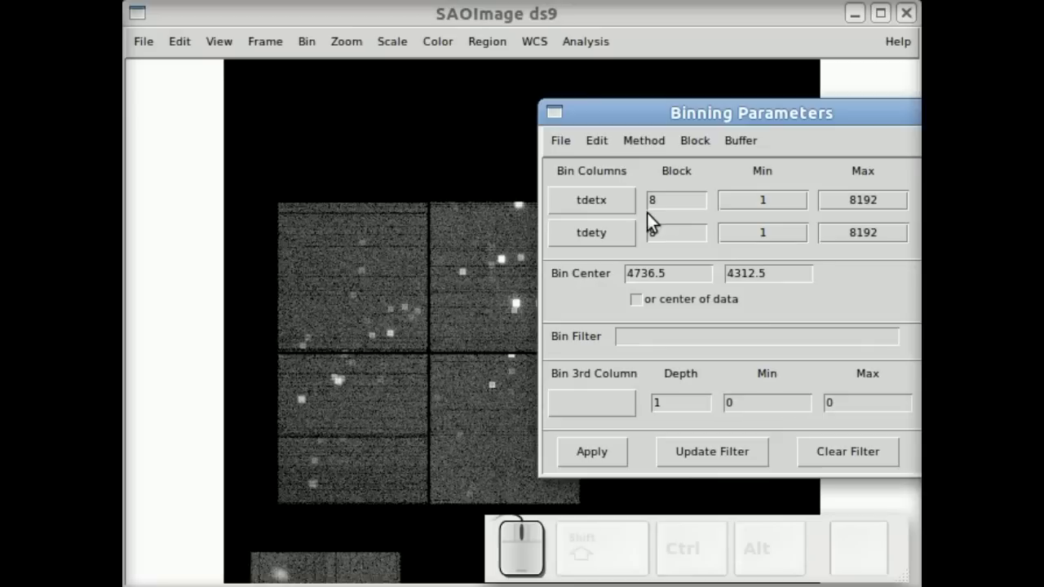
- Set the bin columns to chipx and chipy and apply the chip-coordinate binning
{"action": "left_click", "coordinate": [627, 214]}
{"action": "left_click", "coordinate": [591, 317]}
{"action": "left_click", "coordinate": [594, 249]}
{"action": "left_click", "coordinate": [593, 365]}
{"action": "left_click", "coordinate": [597, 468]}
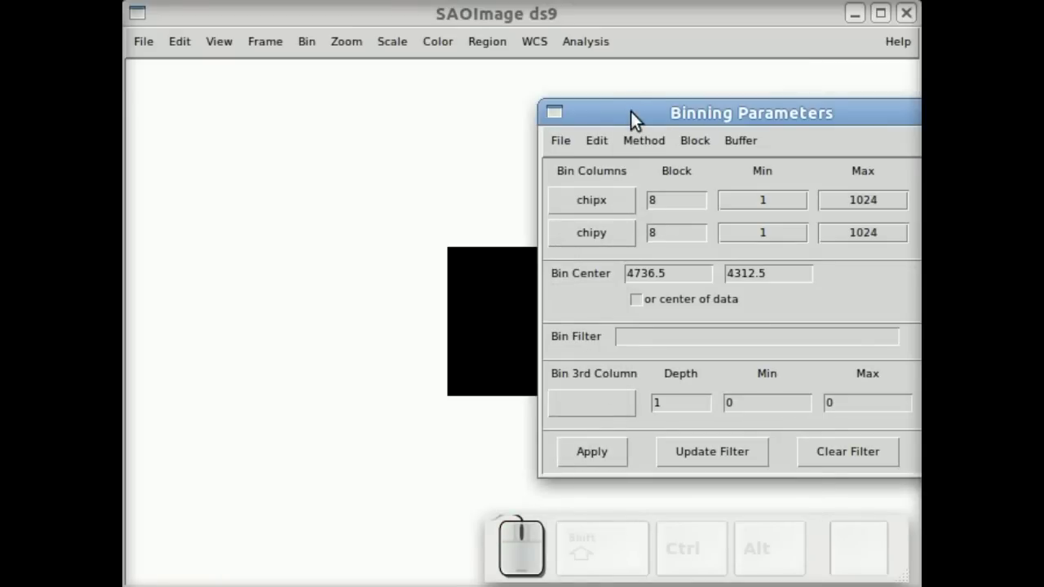
{"action": "left_click_drag", "start_coordinate": [635, 122], "coordinate": [606, 114]}
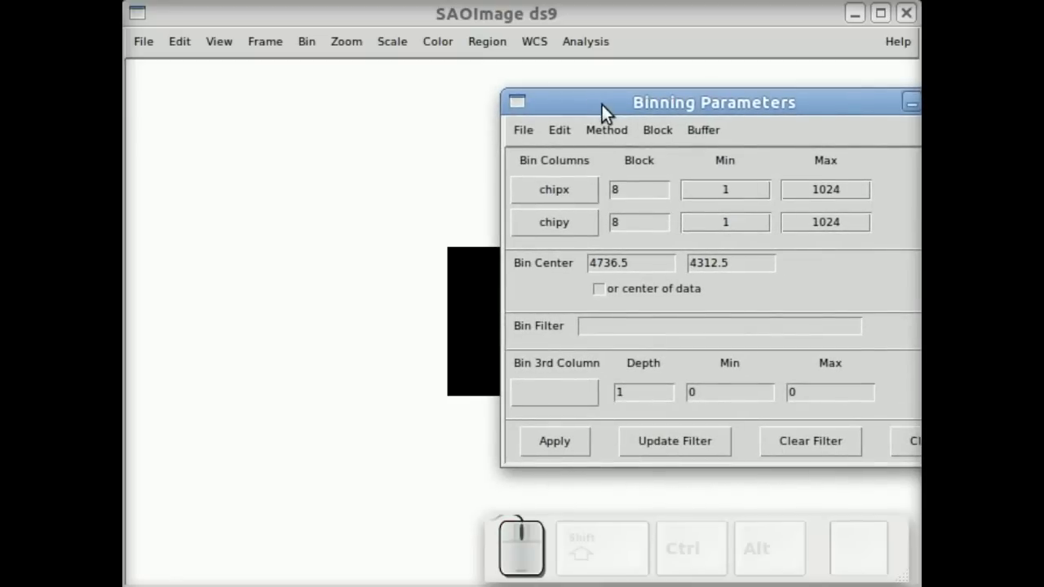
- Enter bin centre 512.5, 512.5 and apply it
{"action": "left_click", "coordinate": [645, 257]}
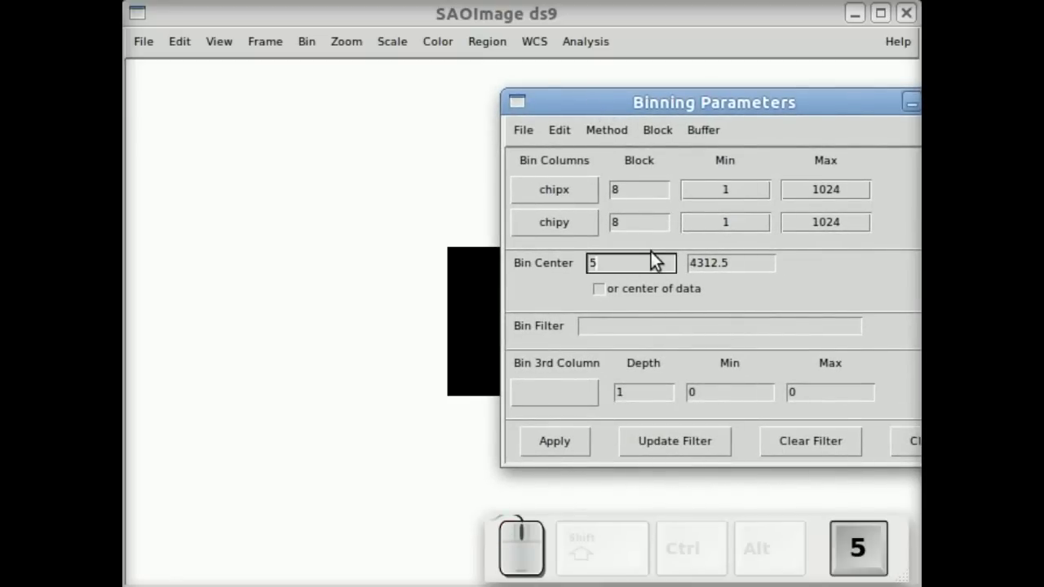
{"action": "left_click", "coordinate": [680, 263]}
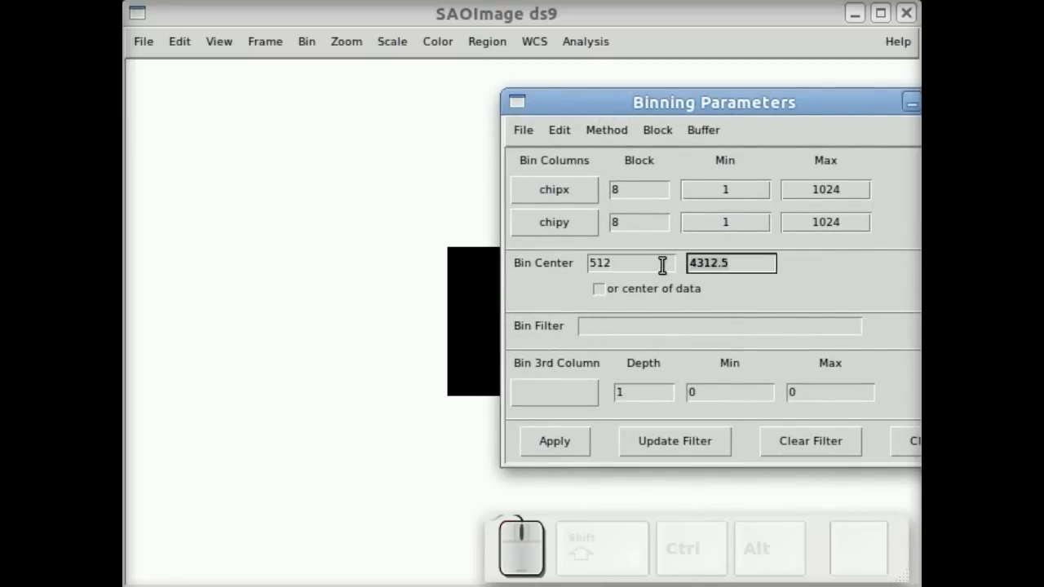
{"action": "left_click", "coordinate": [467, 16]}
{"action": "left_click", "coordinate": [563, 453]}
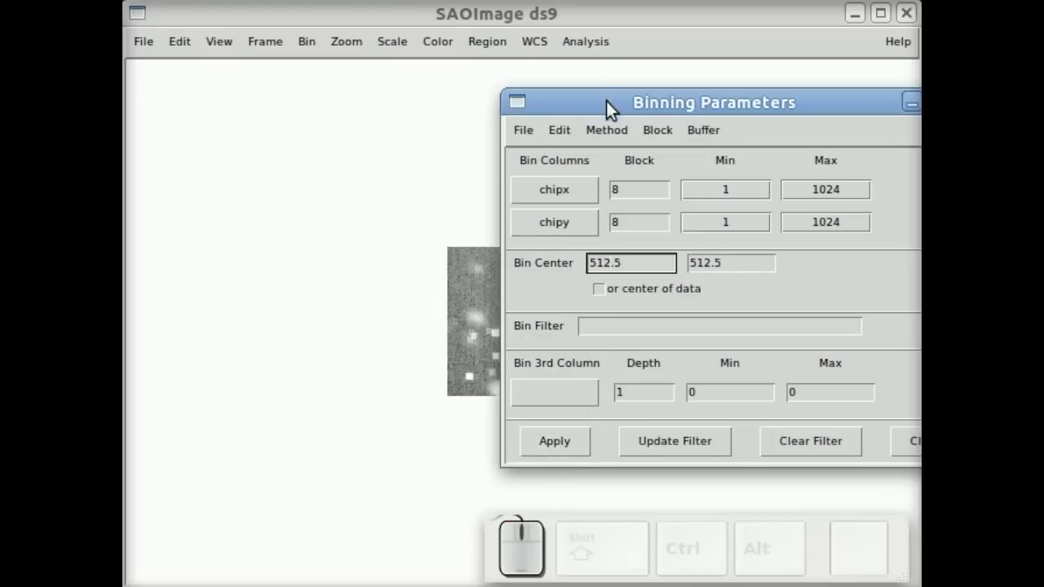
{"action": "left_click_drag", "start_coordinate": [467, 16], "coordinate": [448, 97]}
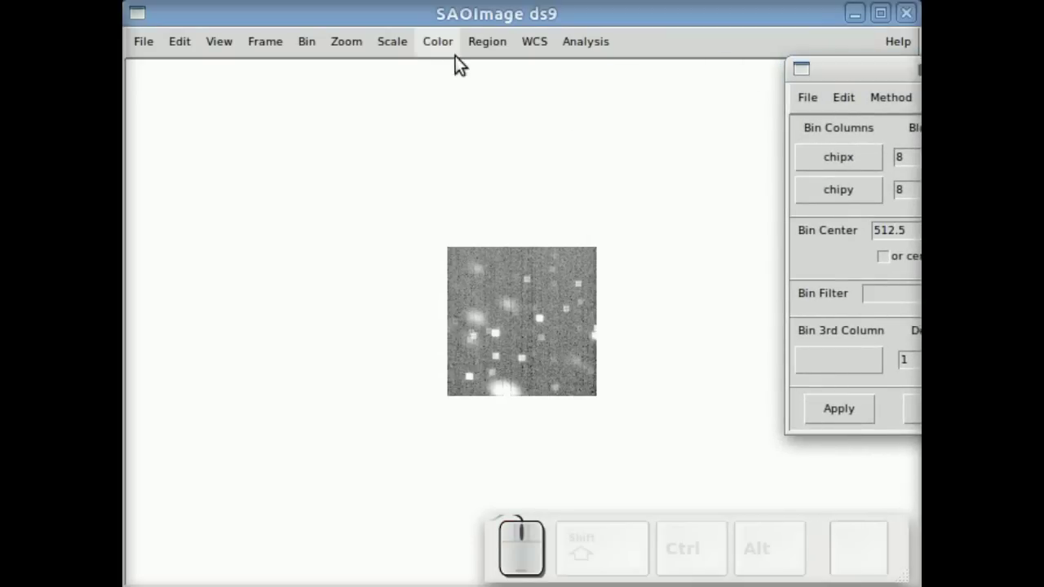
- Bin the chip-coordinate image at block 4, showing one chip enlarged
{"action": "left_click", "coordinate": [310, 55]}
{"action": "left_click", "coordinate": [332, 270]}
{"action": "left_click_drag", "start_coordinate": [493, 243], "coordinate": [649, 164]}
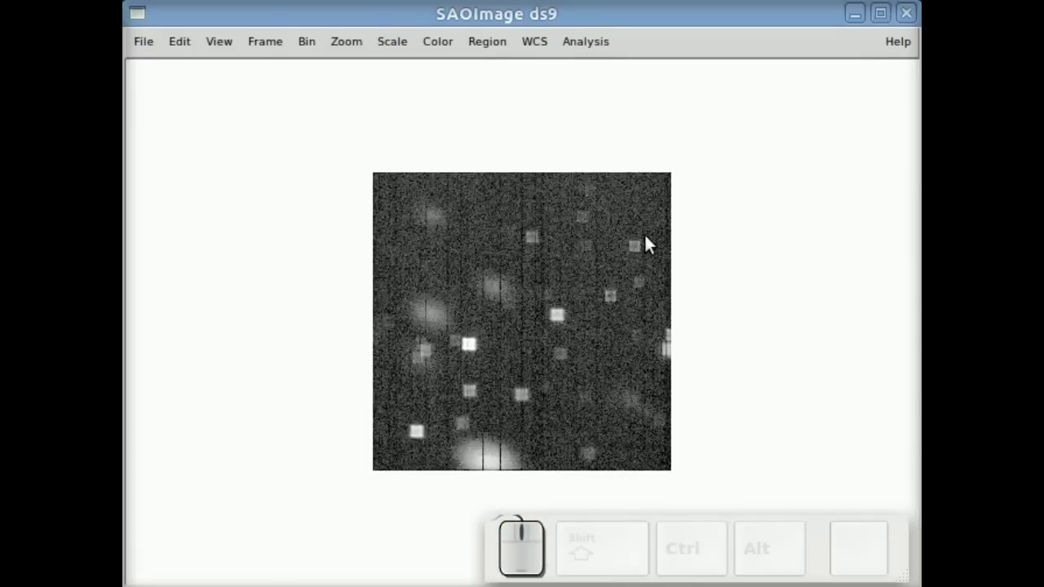
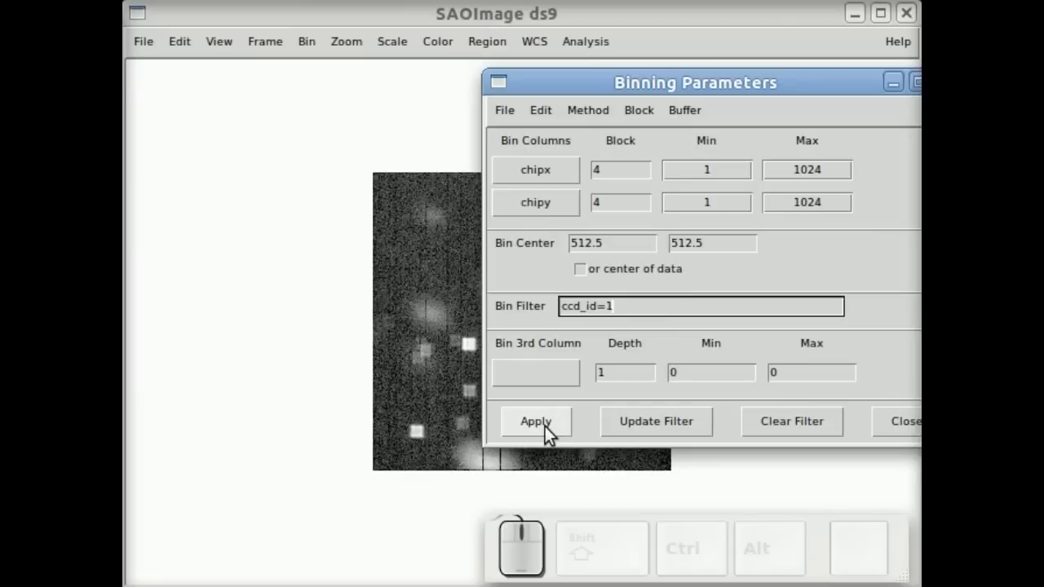
- Apply the bin filter ccd_id=1 so only that chip's events remain
{"action": "left_click", "coordinate": [545, 436]}
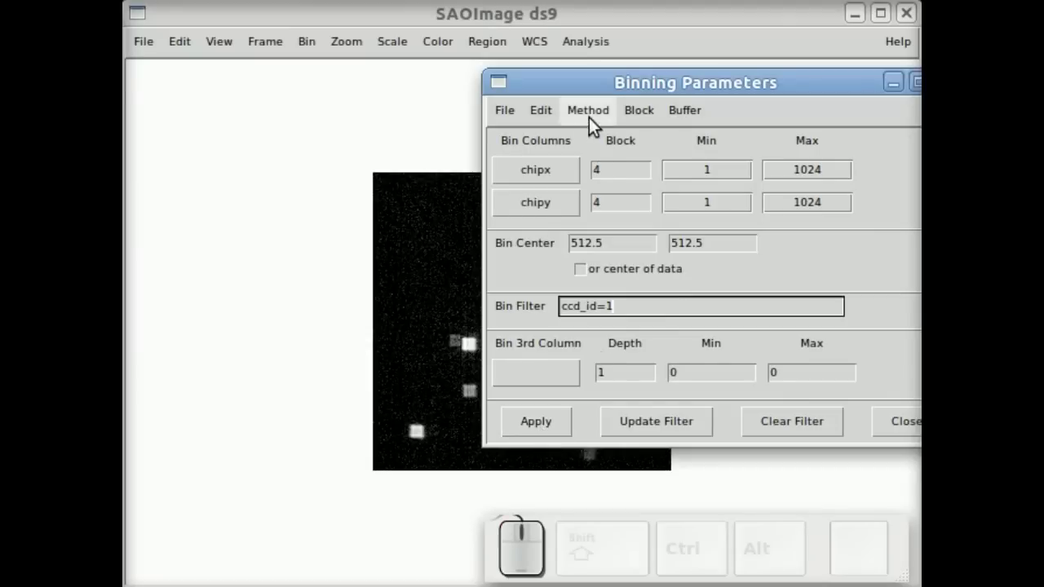
{"action": "left_click", "coordinate": [607, 89]}
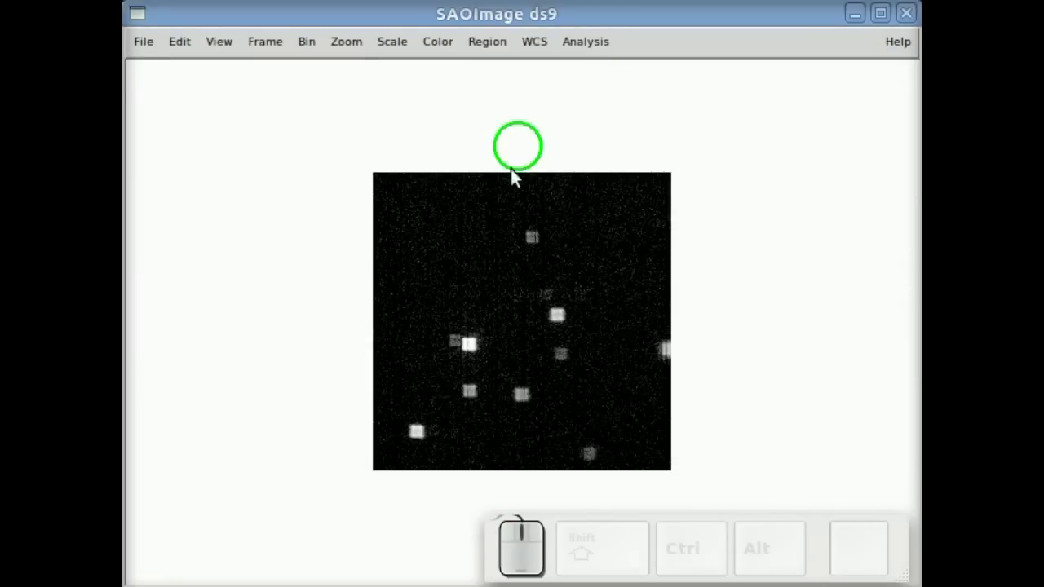
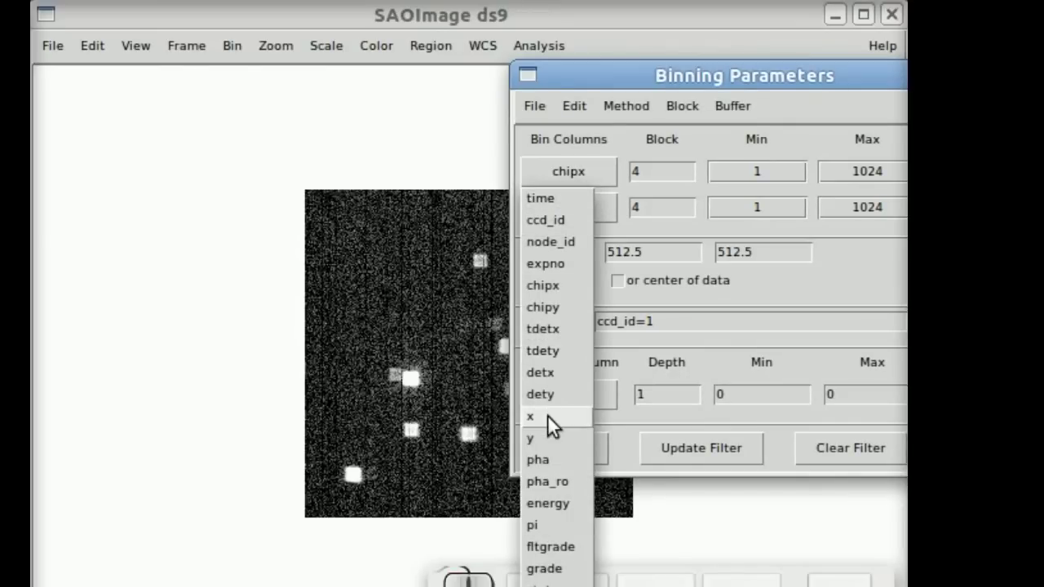
- Bin on sky x and y centred at 4096.5, 4096.5, clear the ccd_id filter, apply and close
{"action": "left_click", "coordinate": [551, 425]}
{"action": "left_click", "coordinate": [569, 212]}
{"action": "left_click", "coordinate": [552, 485]}
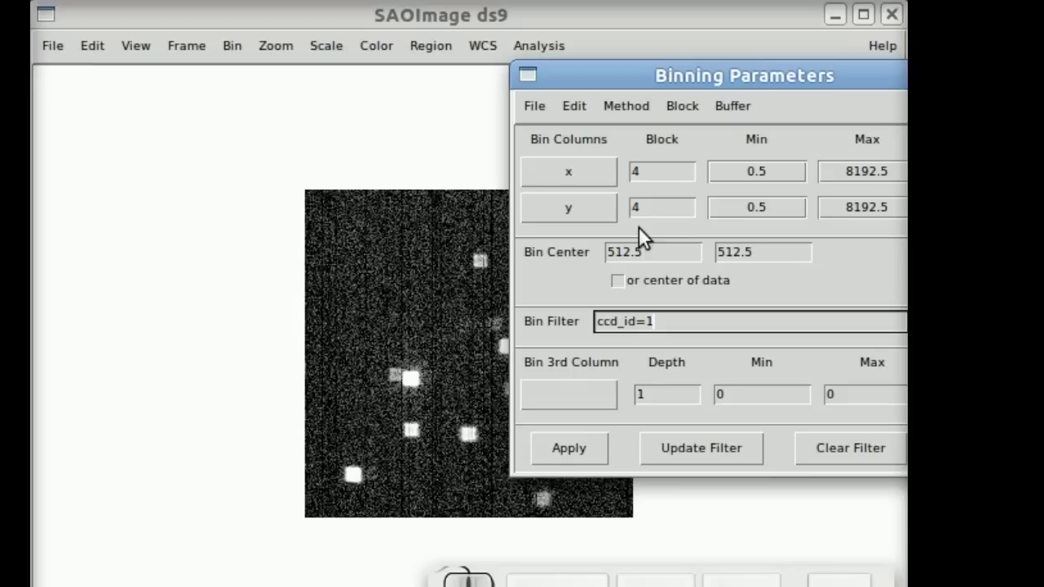
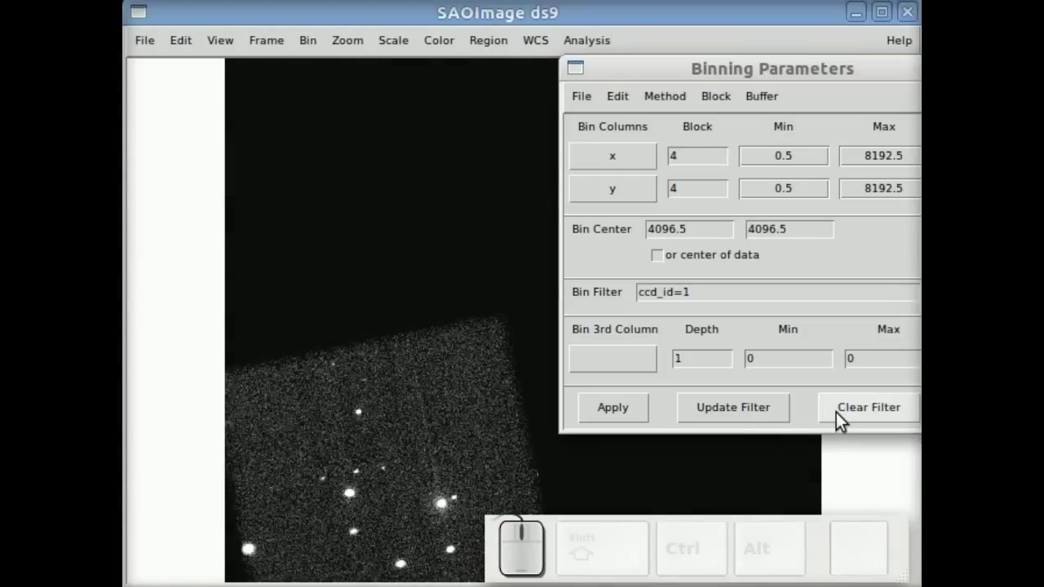
{"action": "left_click", "coordinate": [846, 416]}
{"action": "left_click", "coordinate": [622, 419]}
{"action": "left_click", "coordinate": [470, 12]}
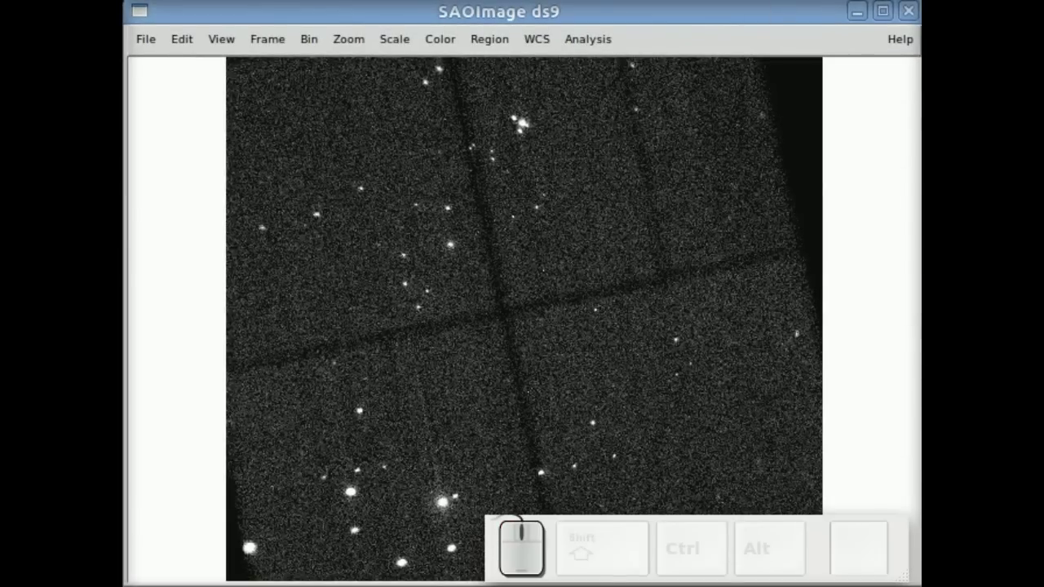